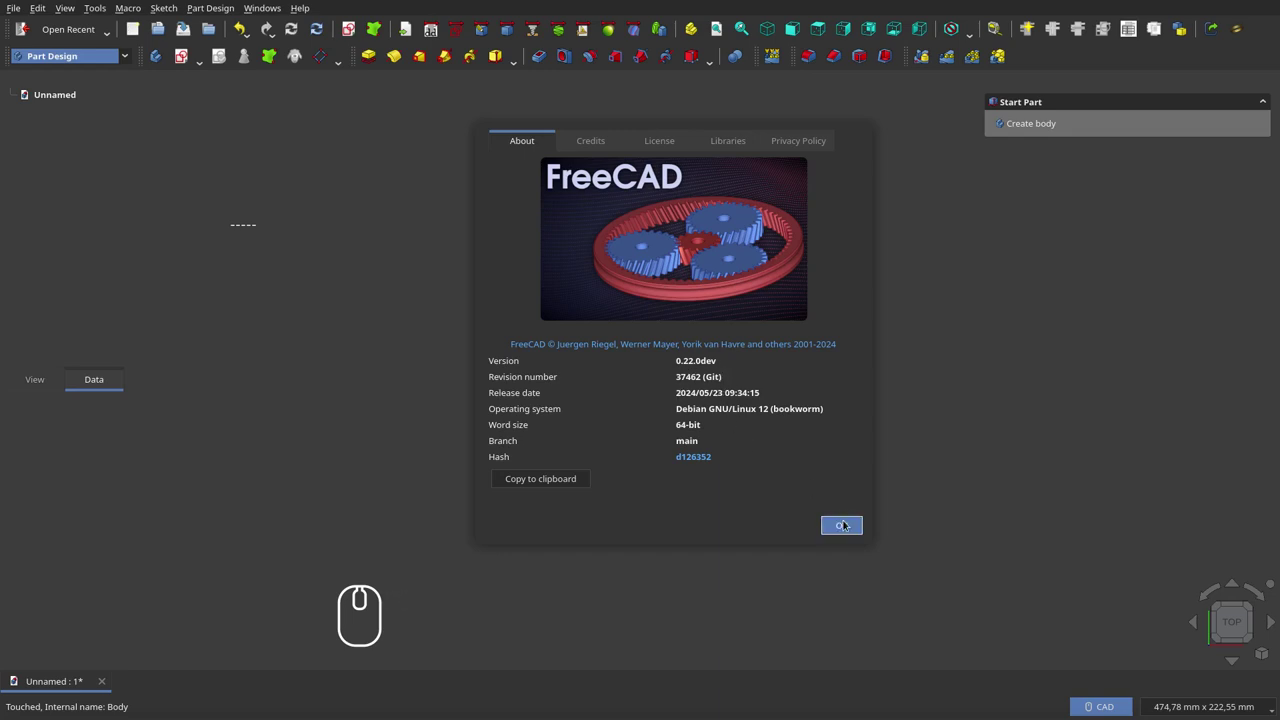
Start a new sketch attached to the XY-plane for the rectangle
{"action": "left_click", "coordinate": [854, 519]}
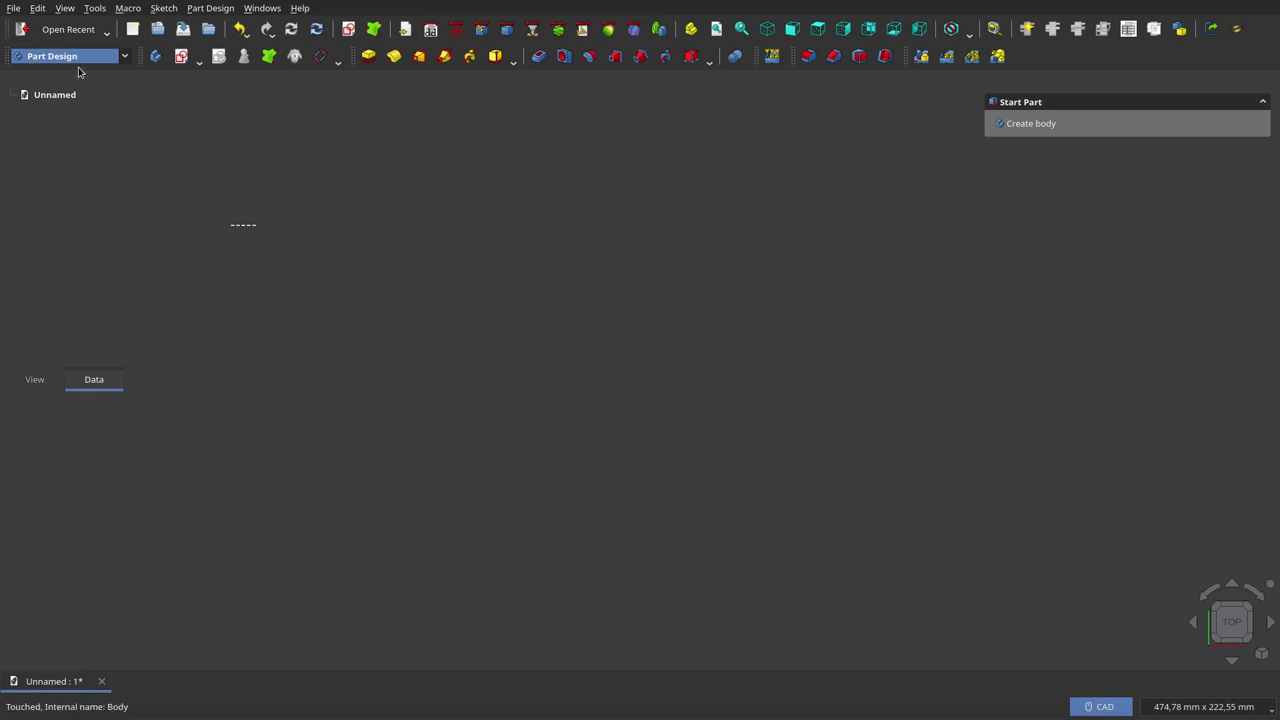
{"action": "left_click", "coordinate": [187, 60]}
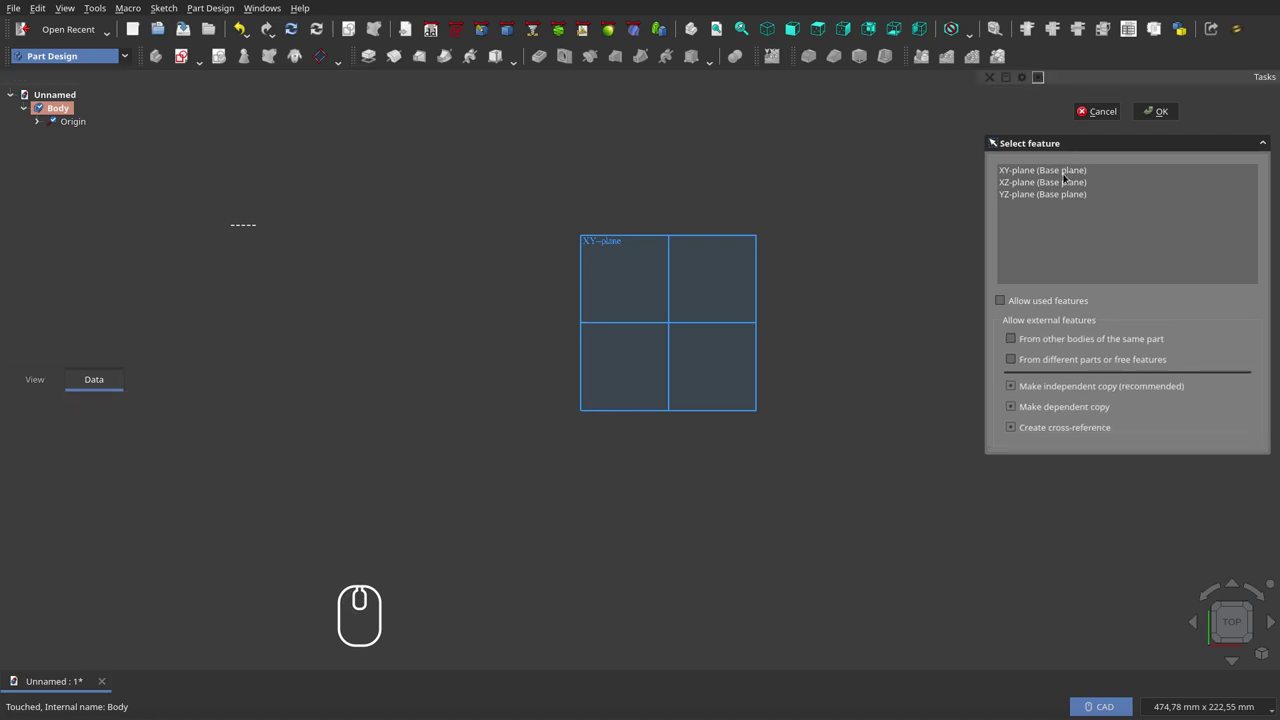
{"action": "left_click", "coordinate": [1074, 172]}
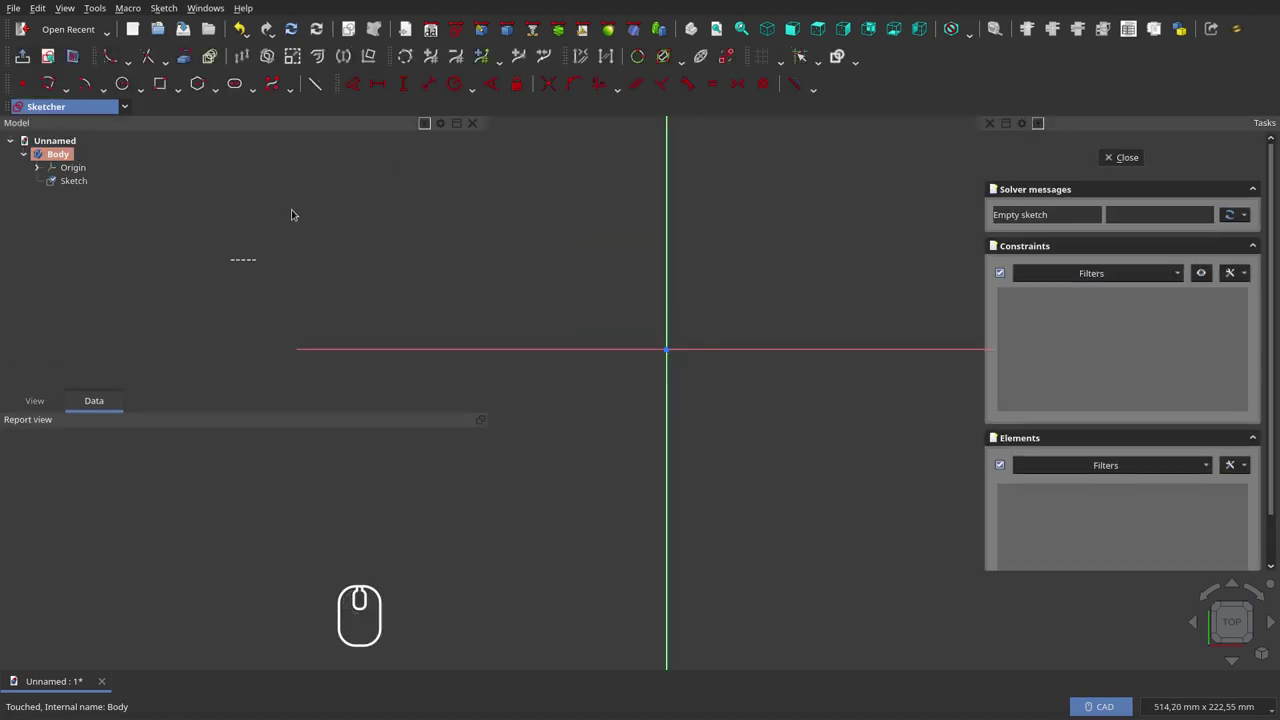
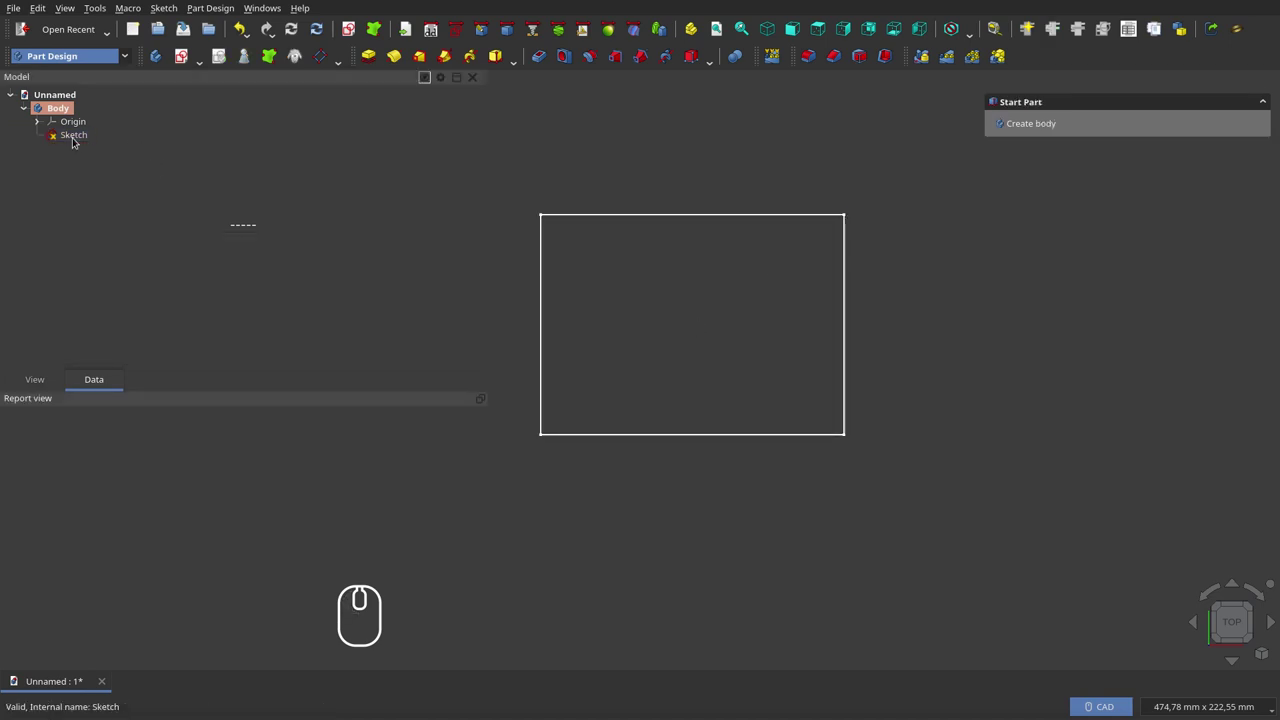
Make a shape binder from the sketch, undo it, and select the rectangle's top edge
{"action": "left_click", "coordinate": [79, 141]}
{"action": "left_click", "coordinate": [283, 62]}
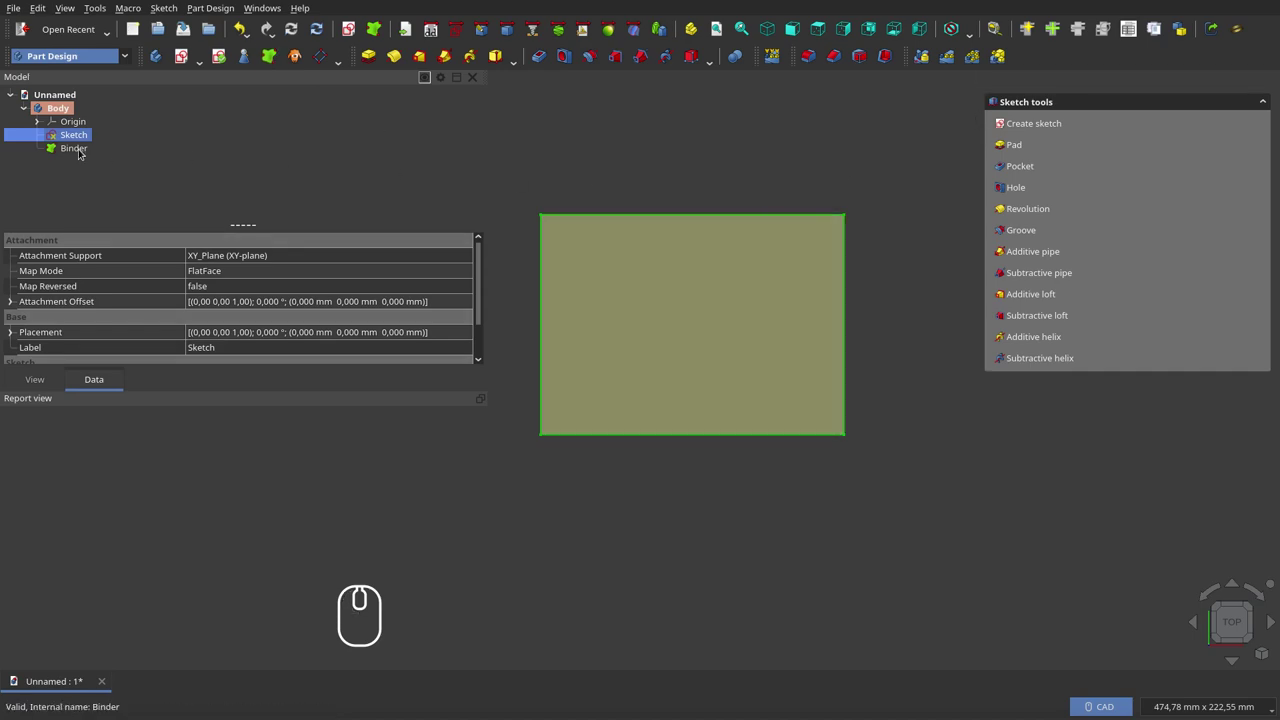
{"action": "left_click", "coordinate": [83, 152]}
{"action": "key", "text": "d"}
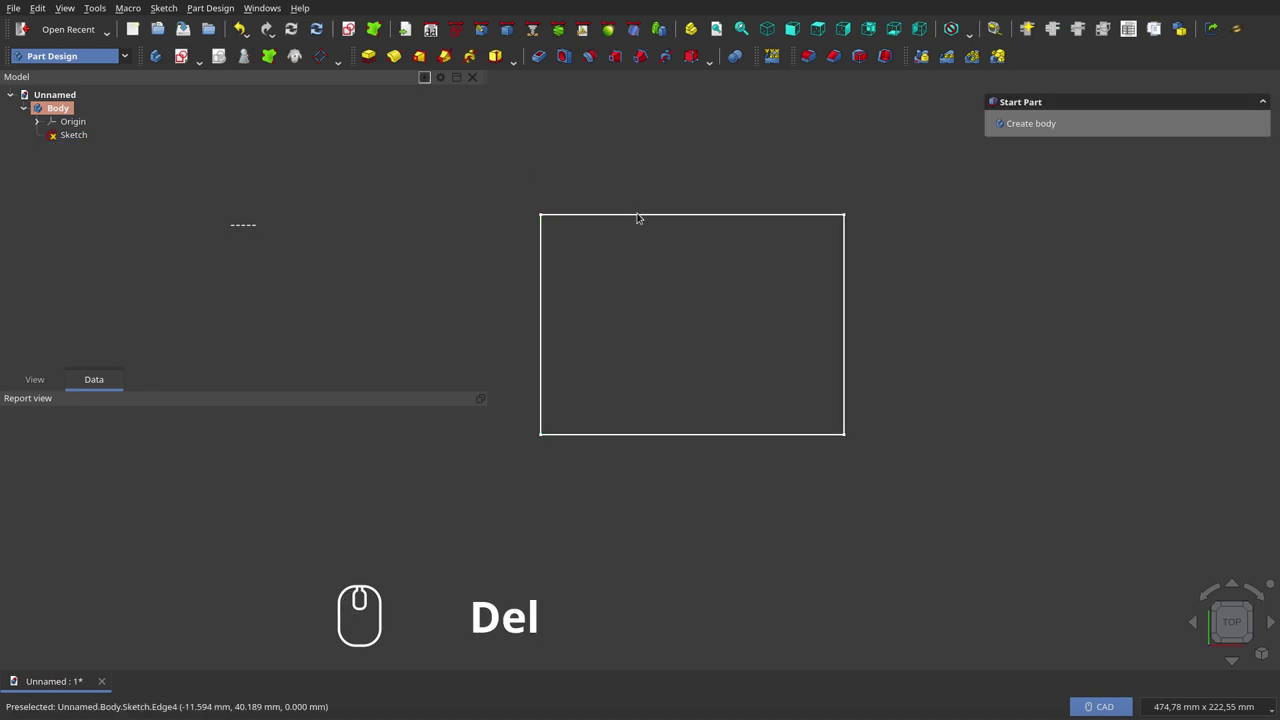
{"action": "left_click", "coordinate": [643, 216]}
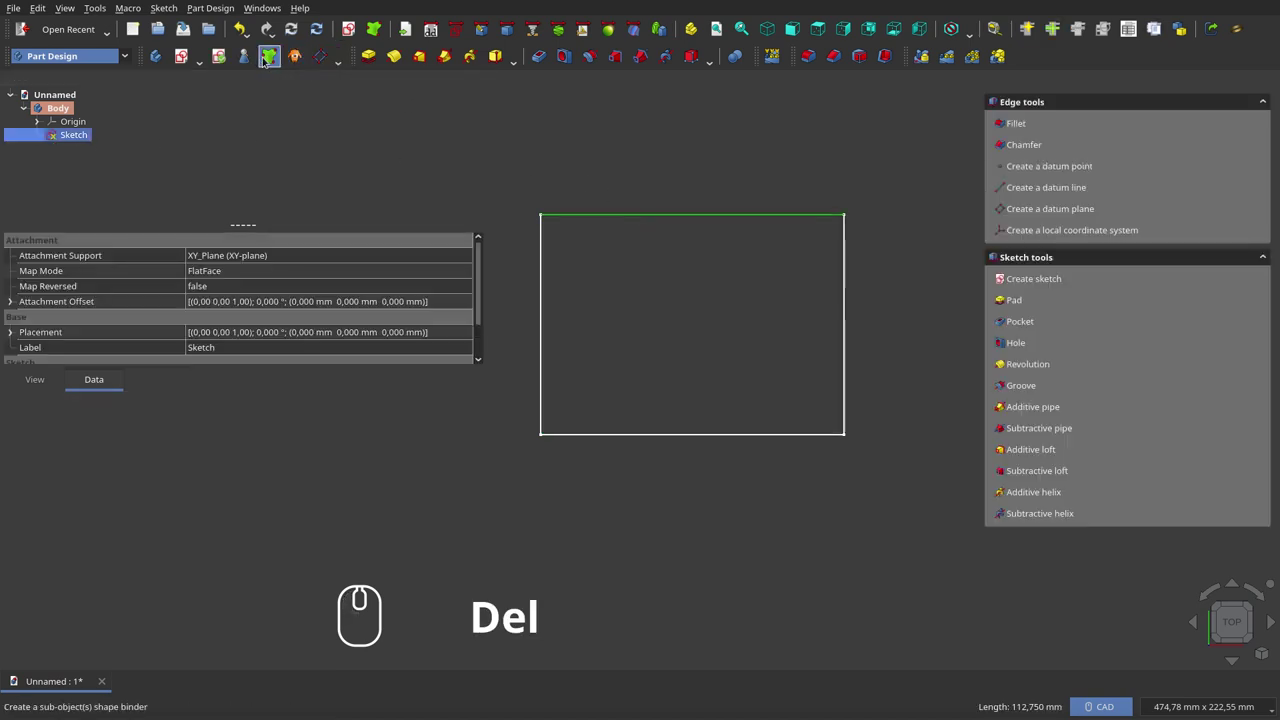